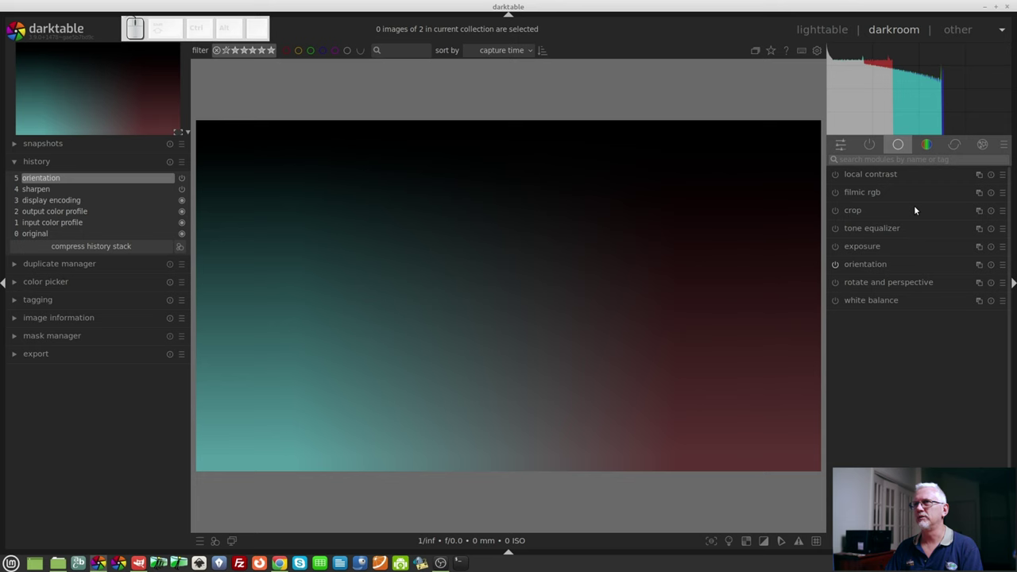
Expand color balance rgb and shift all hues by about −77°, turning the gradient green and purple.
click(929, 148)
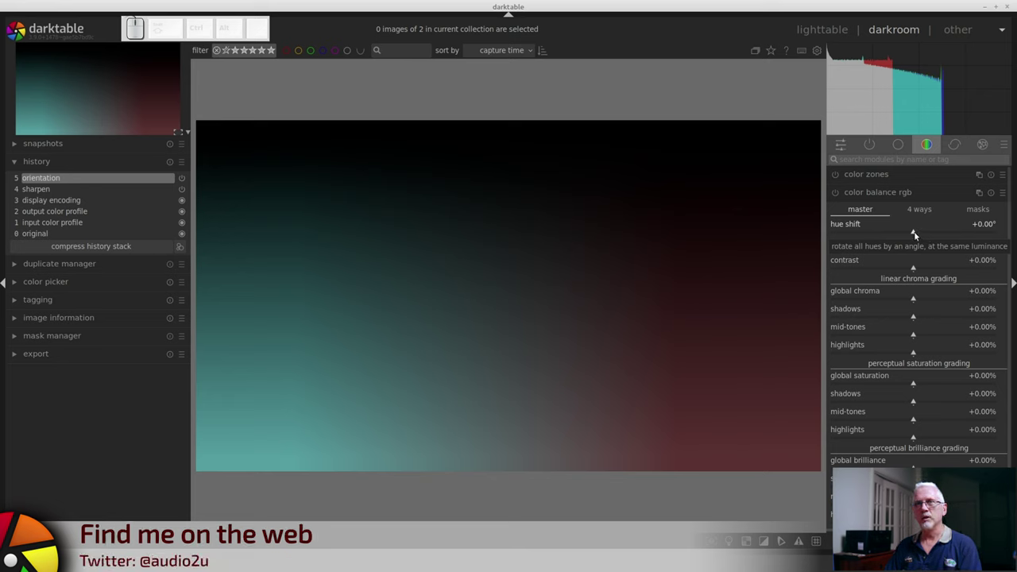
drag(917, 232, 882, 234)
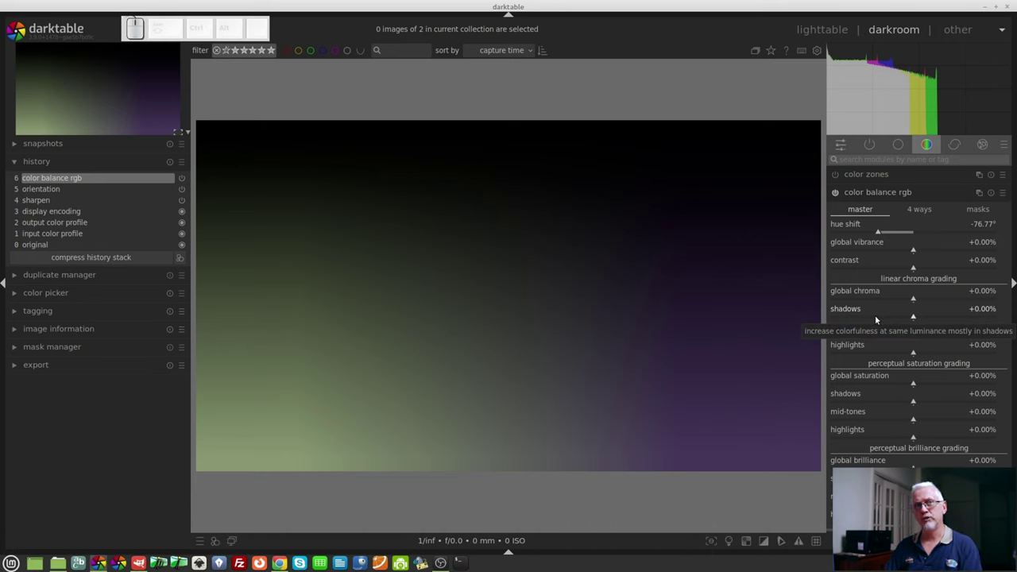
Give color balance rgb a parametric blend mask via its blending options.
scroll(down, 3)
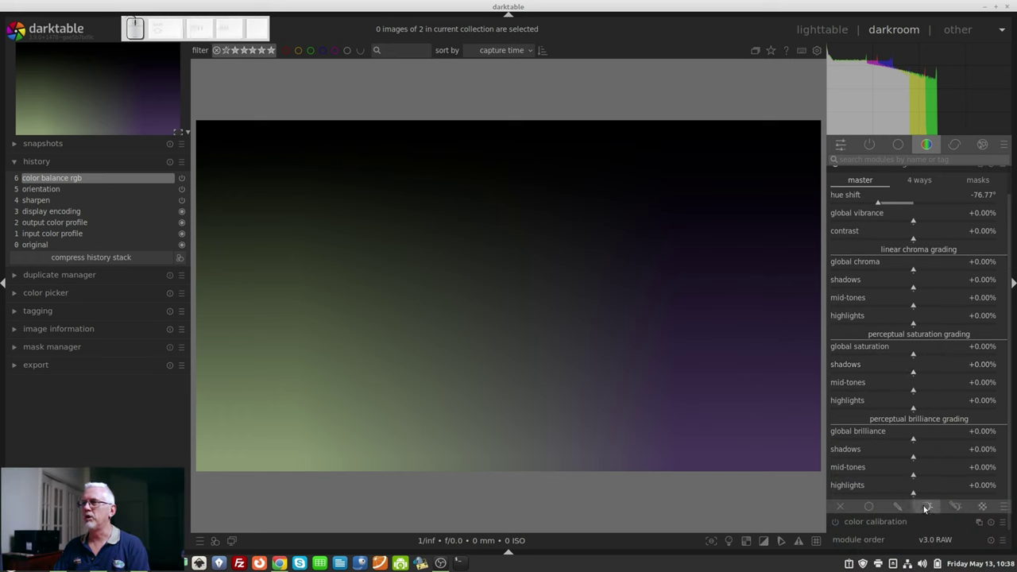
click(928, 507)
scroll(down, 3)
click(955, 347)
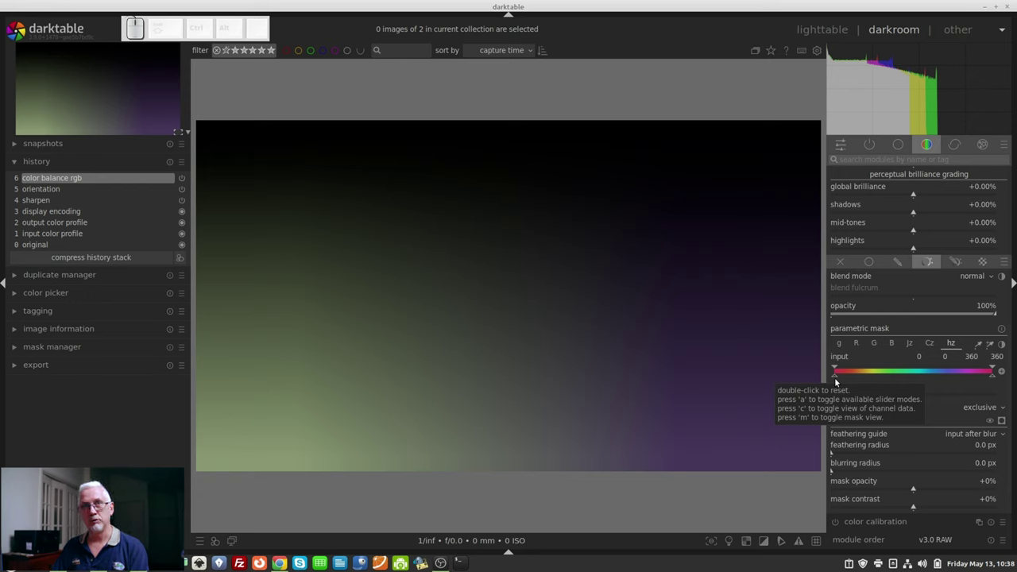
Narrow the mask's hz hue range to about 197–245 with the yellow overlay shown.
drag(839, 380, 960, 384)
drag(995, 378, 981, 419)
click(1007, 425)
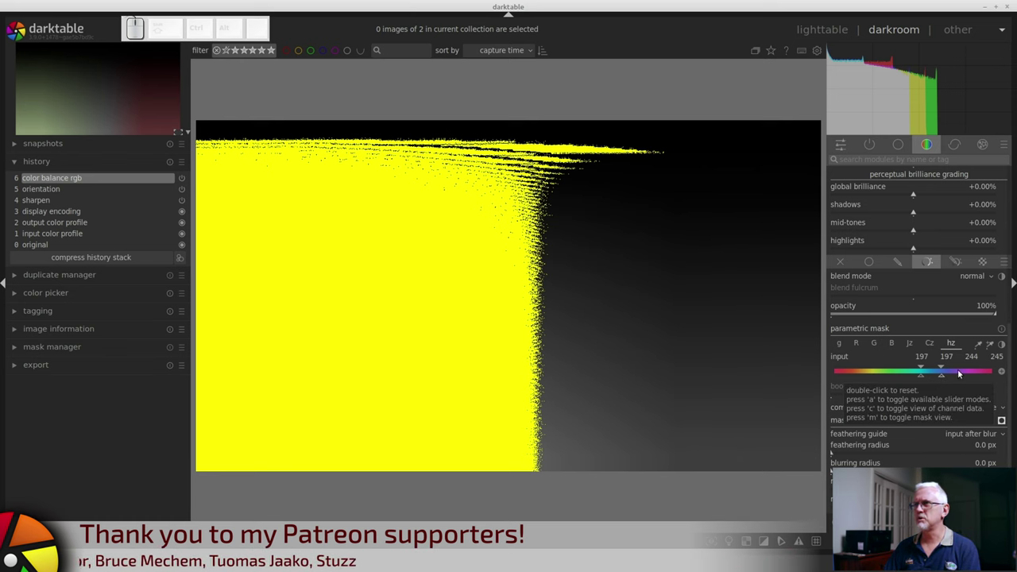
On the Jz channel, exclude tones darker than lightness 0.10 from the mask.
click(914, 351)
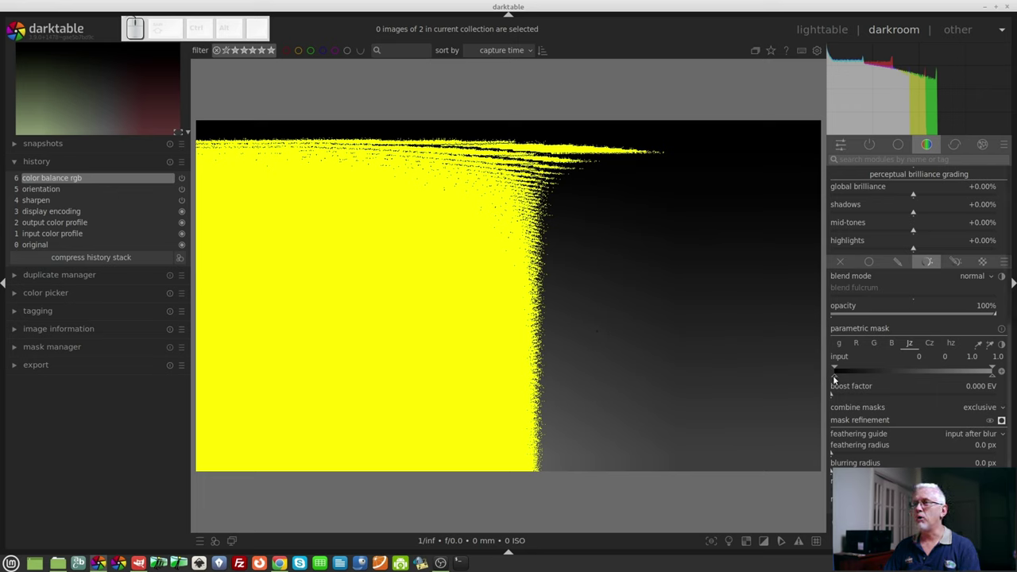
drag(840, 379, 854, 377)
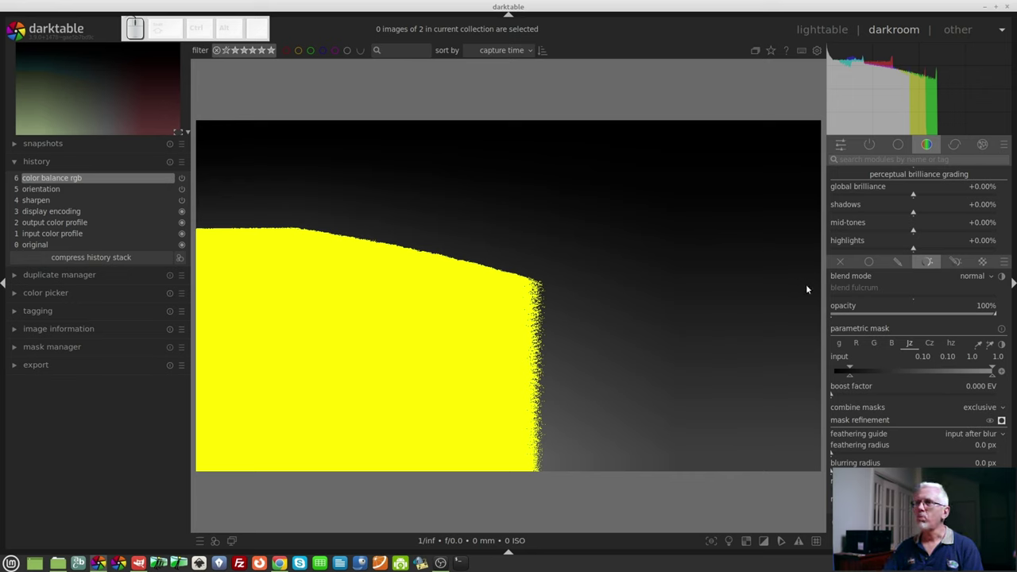
Soften the Jz lower edge so the mask ramps in from 0.17 to 0.32, full through 1.0.
drag(855, 367, 869, 367)
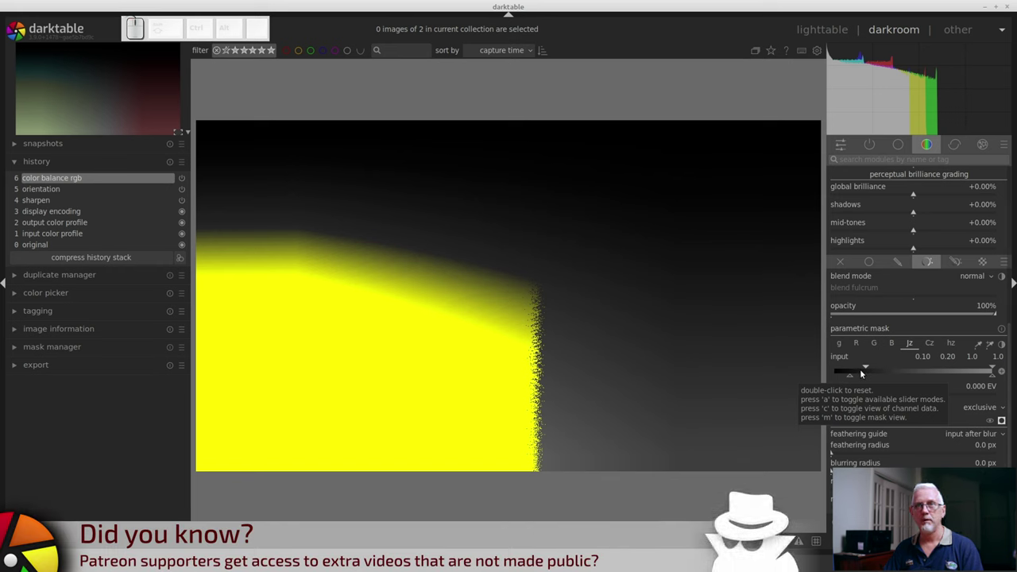
drag(854, 378, 889, 382)
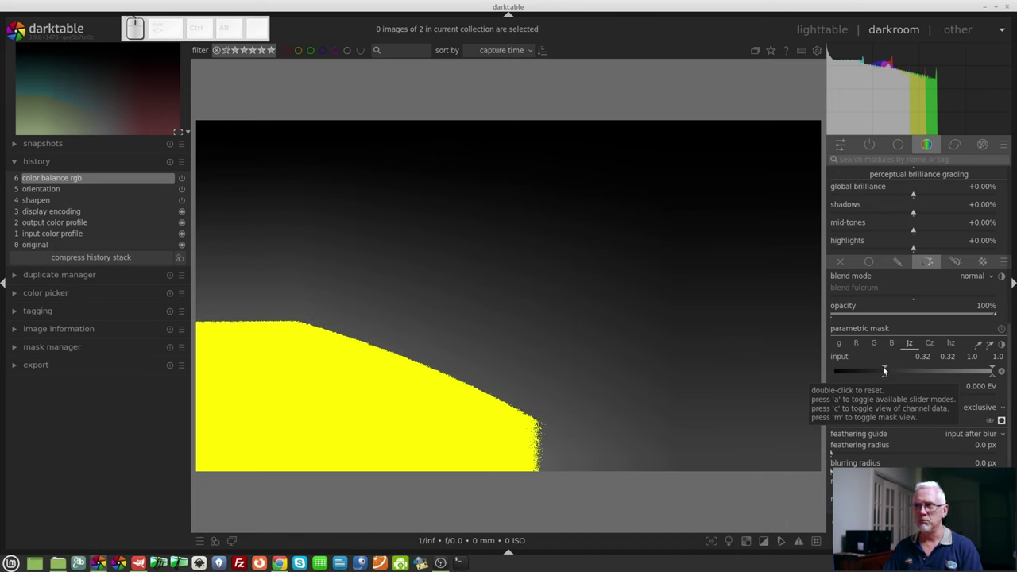
drag(890, 368, 879, 394)
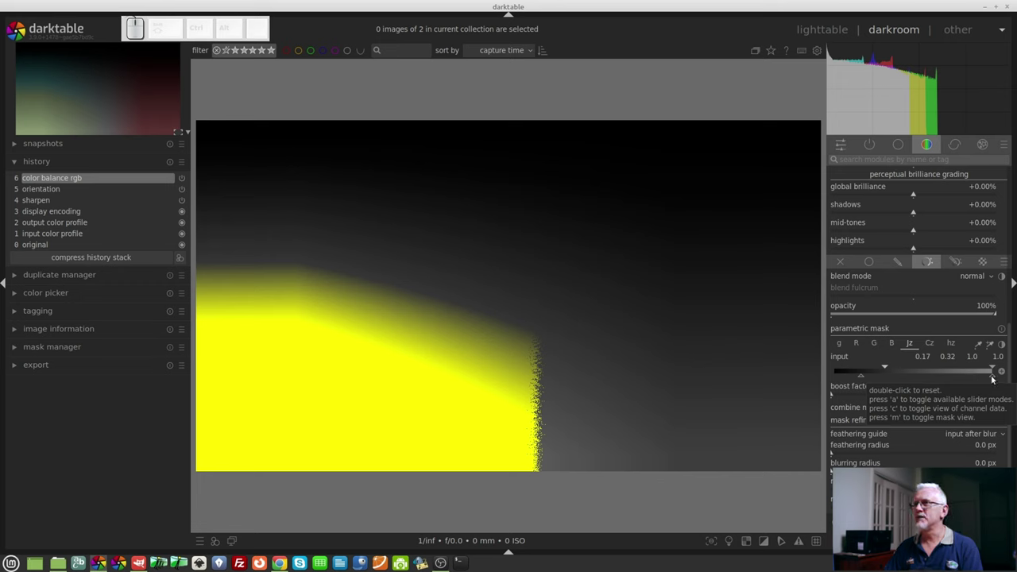
drag(996, 378, 924, 380)
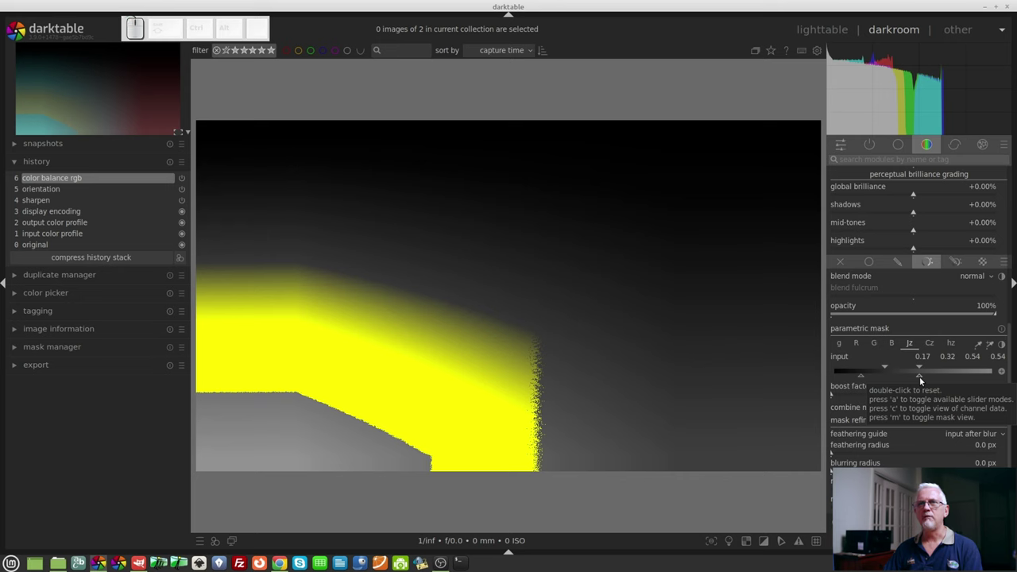
drag(924, 379, 960, 381)
right_click(960, 384)
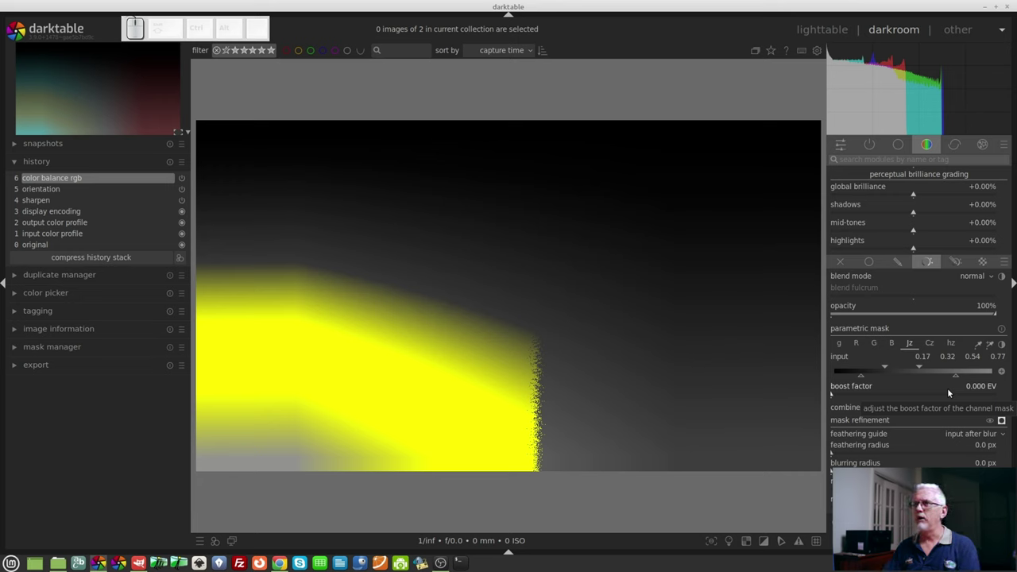
Revisit the hue channel (still 197–245) and bring up the Cz chroma channel, mask unchanged.
click(923, 371)
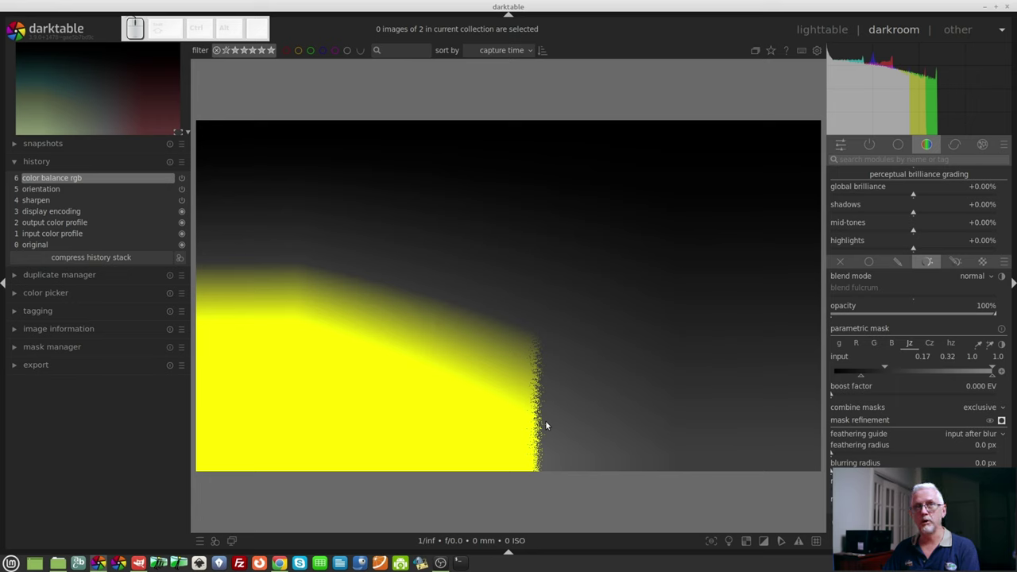
click(958, 346)
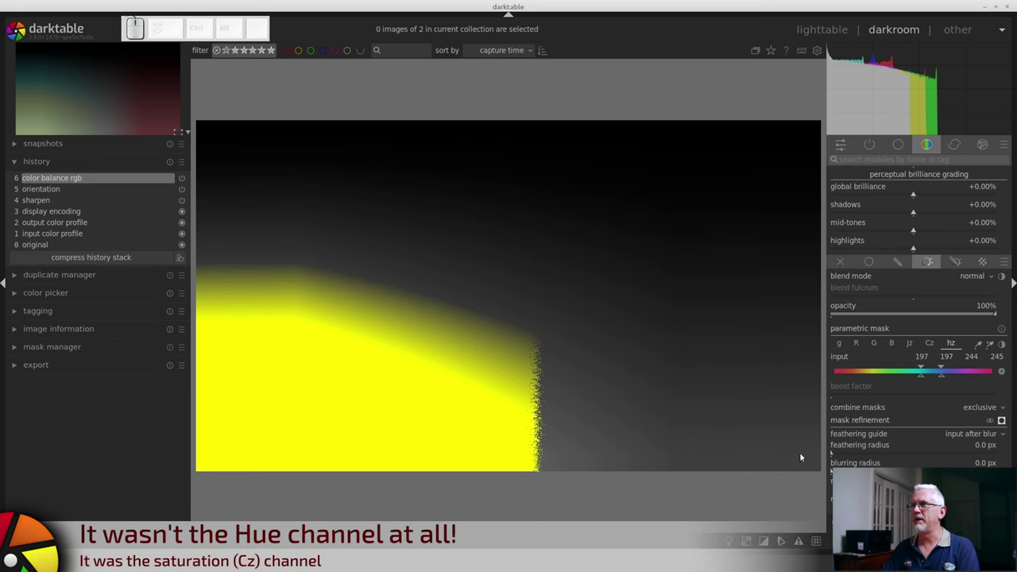
Make the Cz chroma channel ramp in from 0 to 0.17 and stay full through 1.0.
drag(853, 377, 866, 366)
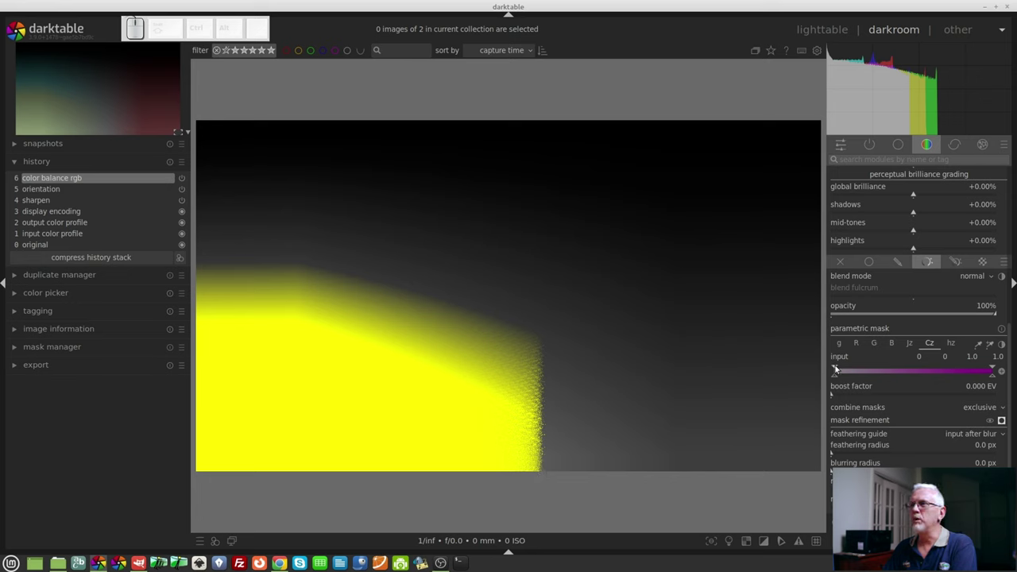
drag(839, 366, 768, 392)
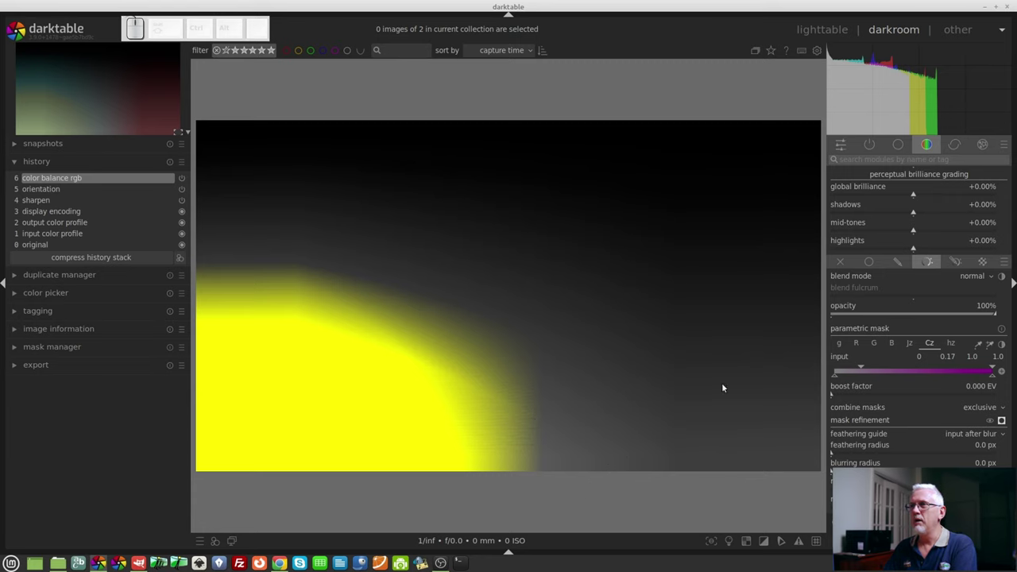
click(1006, 424)
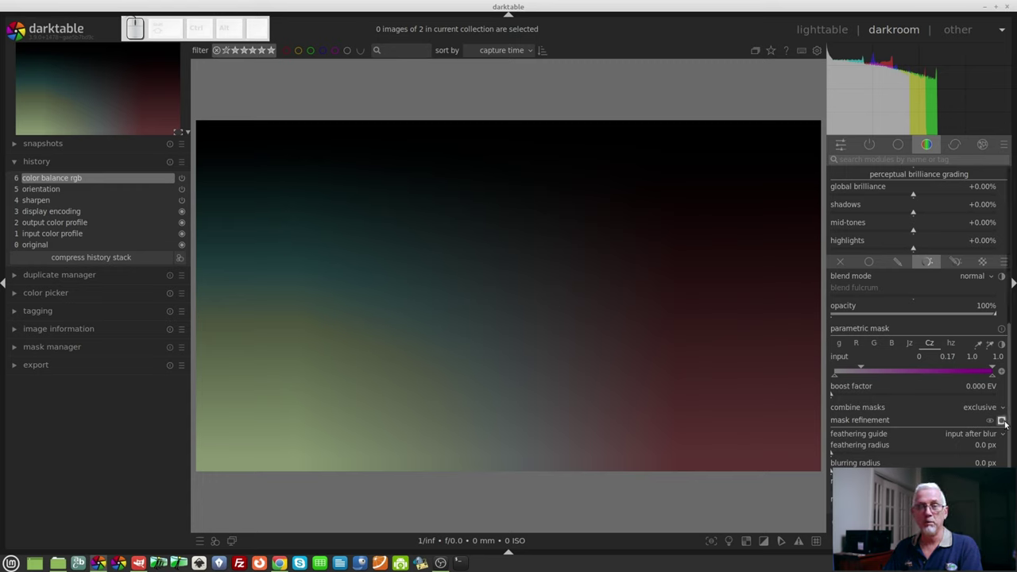
Set the Jz lightness fade to 0.05–0.24, checking with the mask overlay and then the blended result.
click(1009, 424)
click(958, 345)
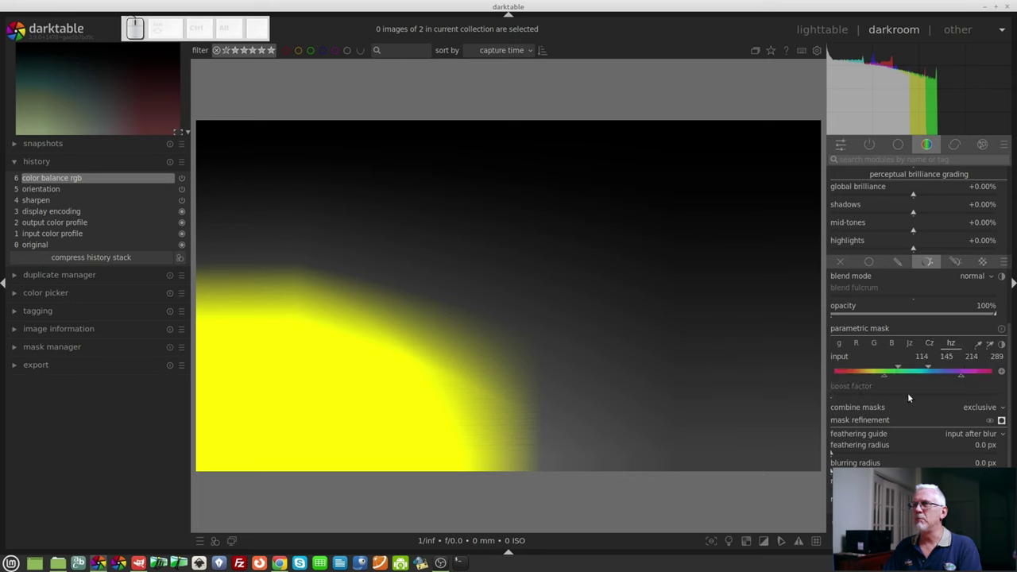
click(935, 345)
click(862, 370)
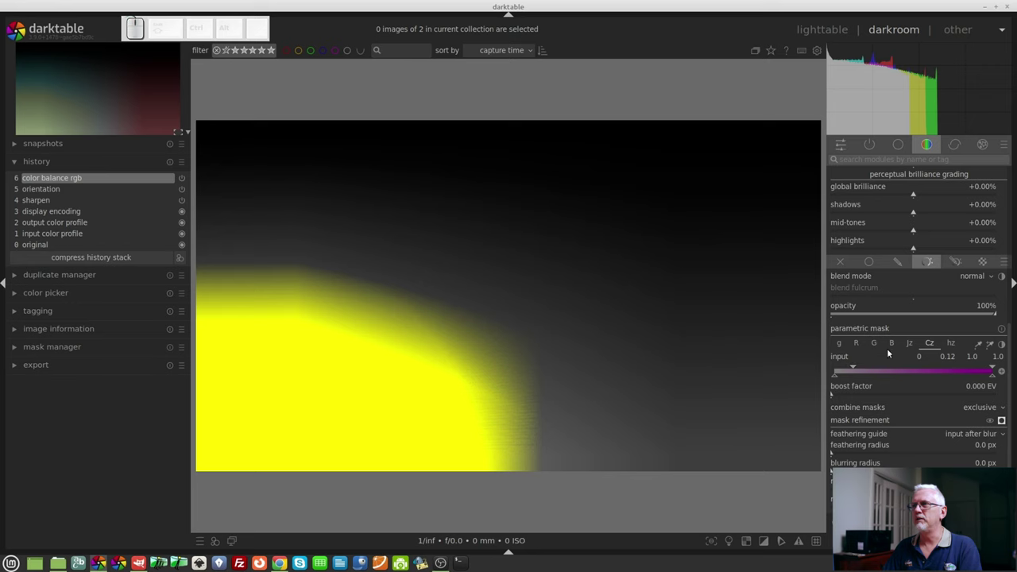
click(915, 346)
drag(862, 373, 863, 377)
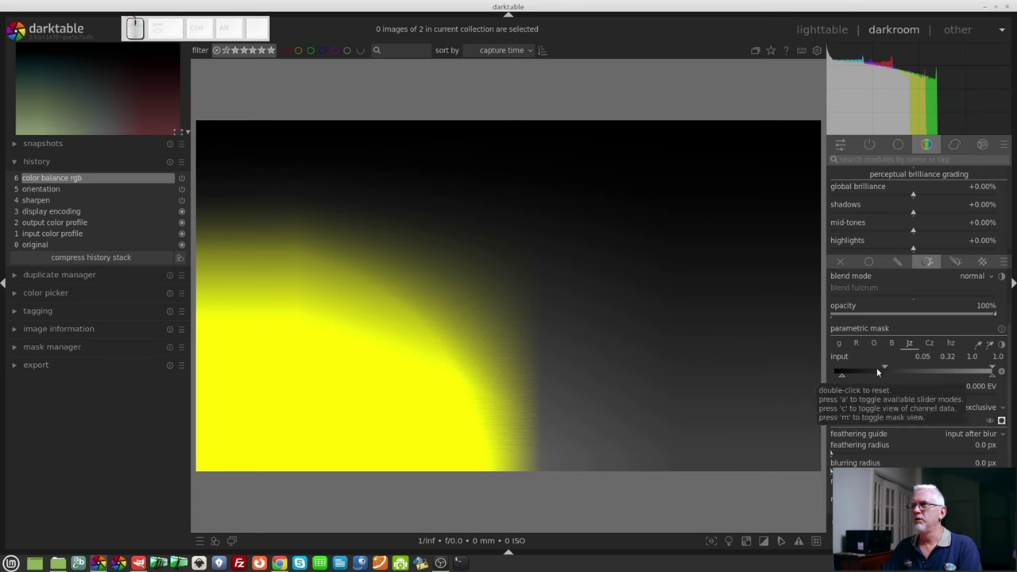
drag(878, 371, 878, 368)
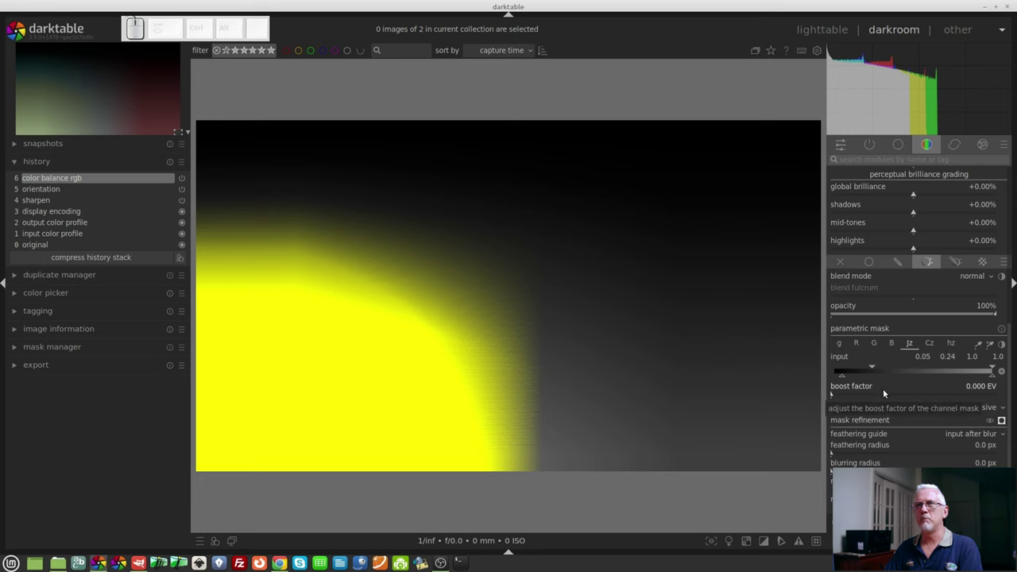
click(1005, 425)
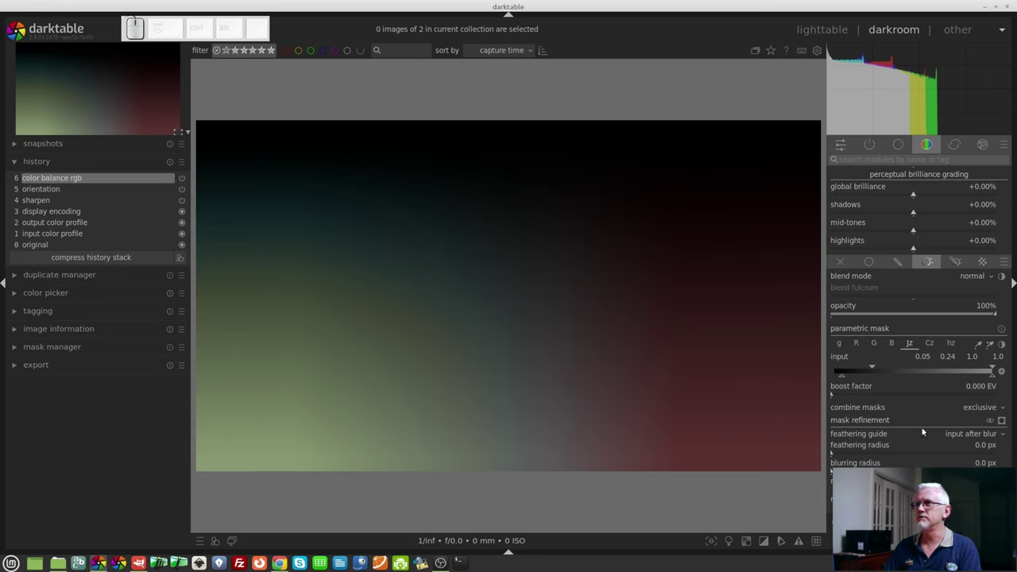
Raise the feathering radius, judge it with the overlay hidden, then switch to the fire-dancer photo.
click(1007, 426)
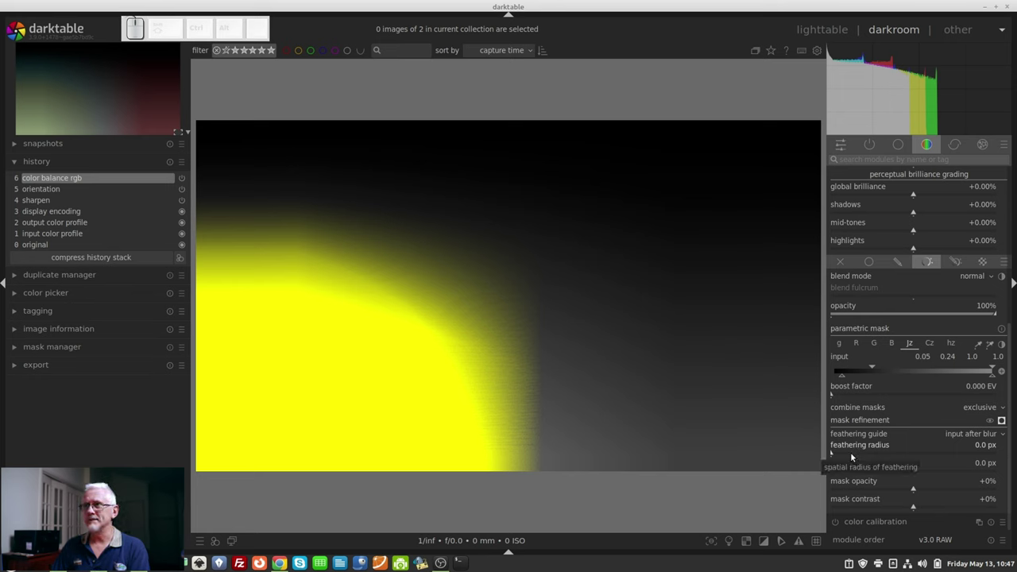
drag(855, 453, 963, 460)
click(1003, 421)
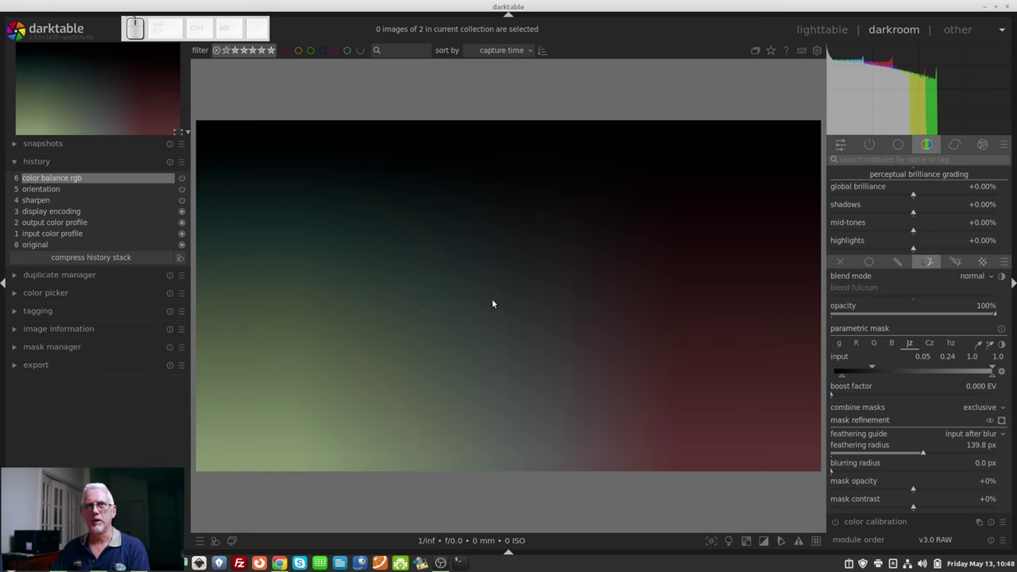
drag(923, 455, 972, 434)
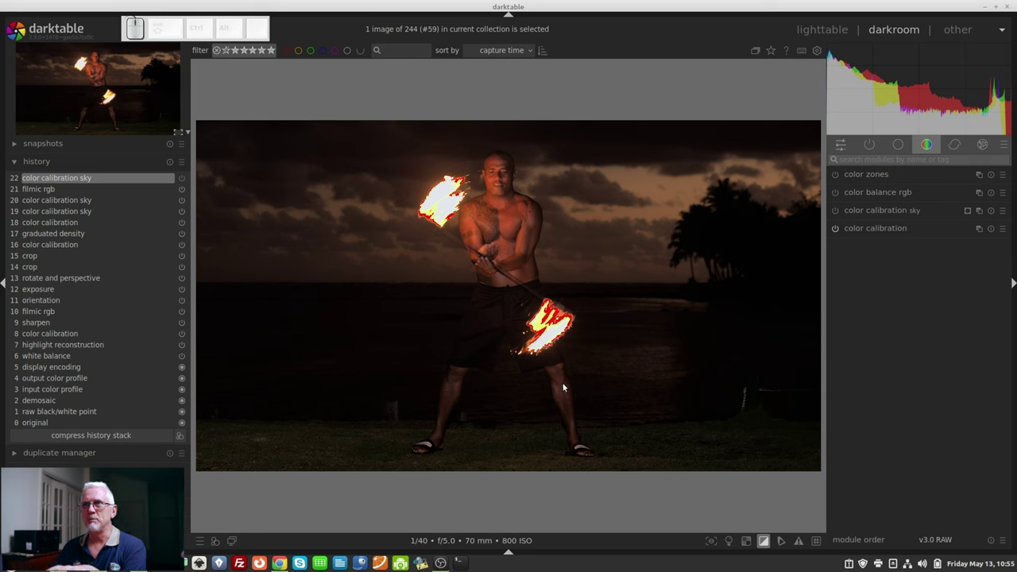
Expand the 'color calibration sky' instance showing its 3422 K daylight illuminant and drawn-mask blending.
key(o)
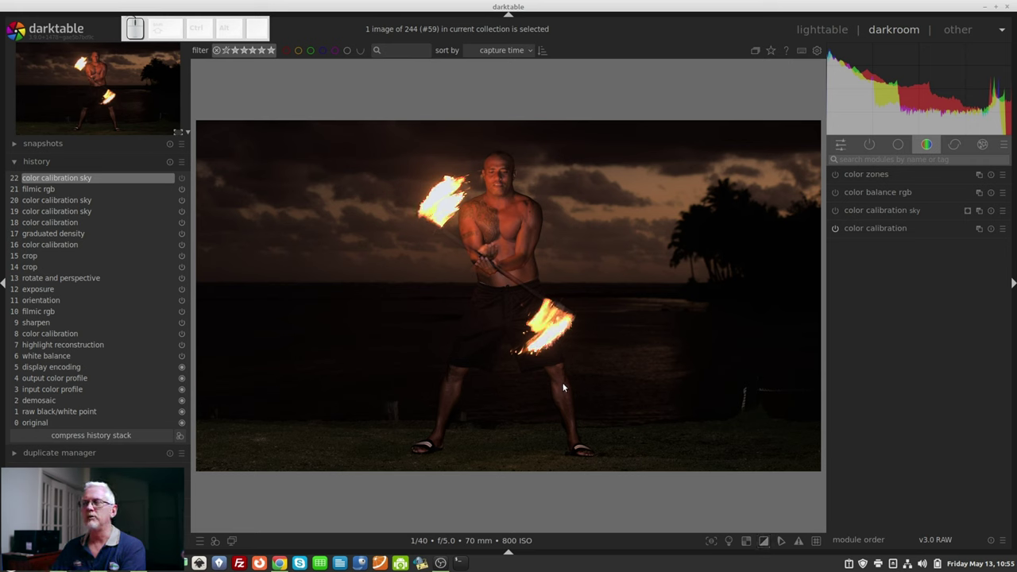
key(o)
key(o)
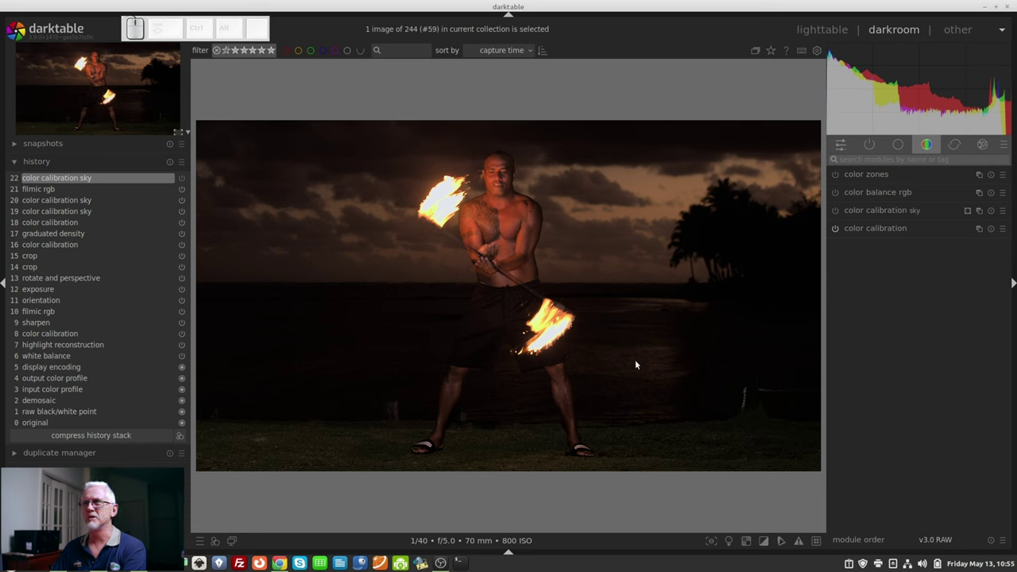
key(o)
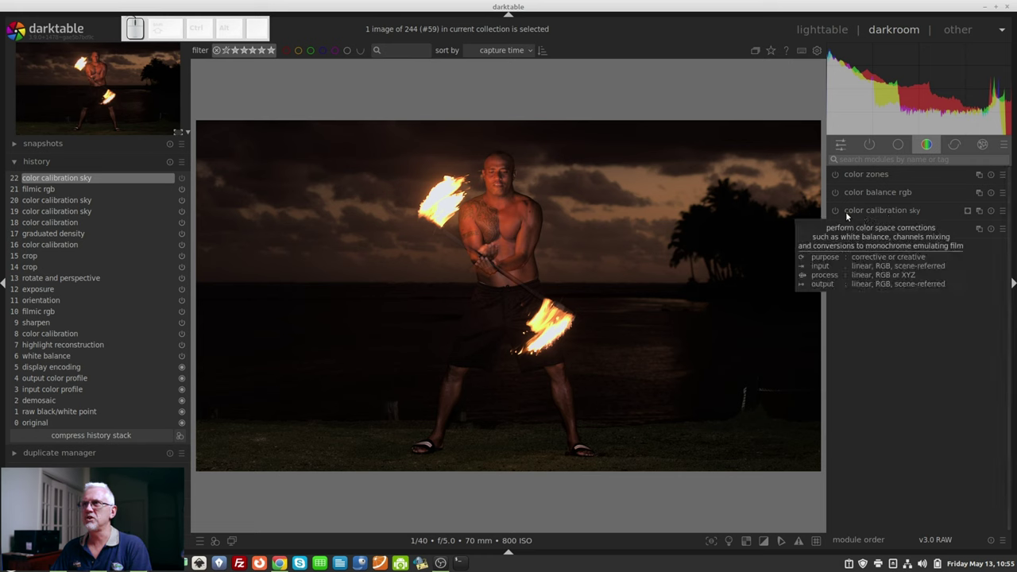
click(839, 213)
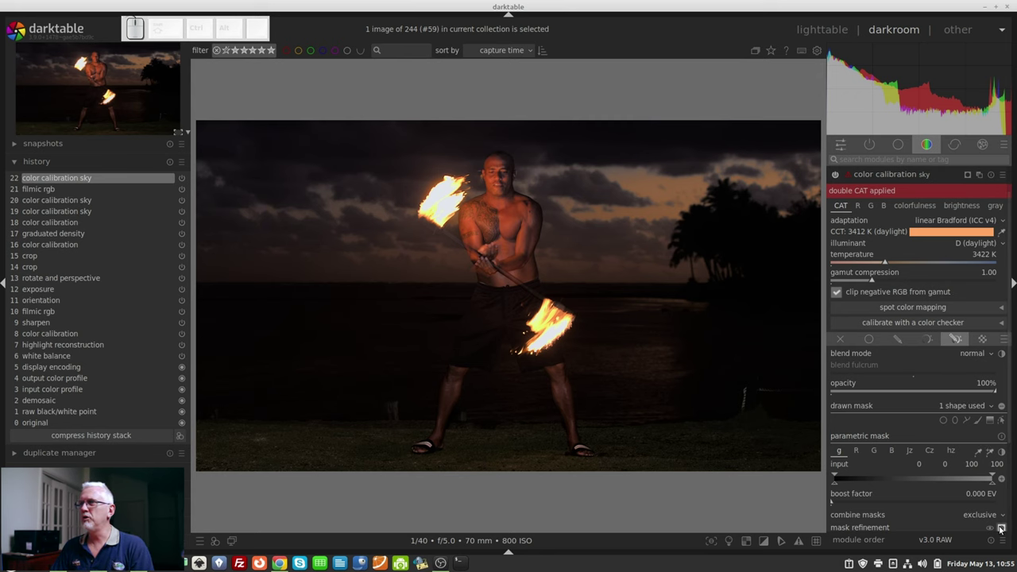
Display the sky mask overlay and reveal its drawn gradient shape over the photo.
click(1003, 528)
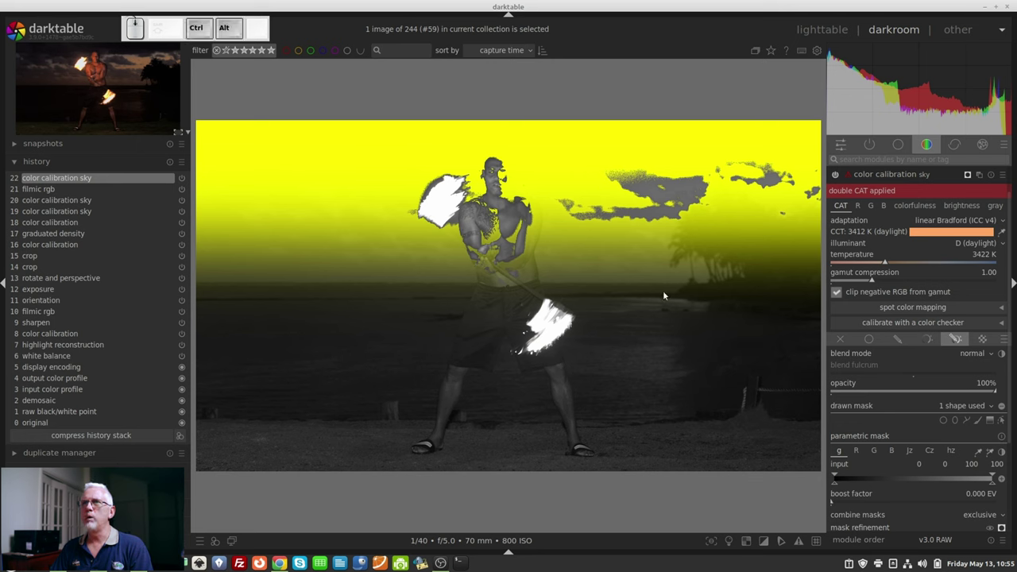
scroll(down, 3)
scroll(down, 3)
scroll(down, 3)
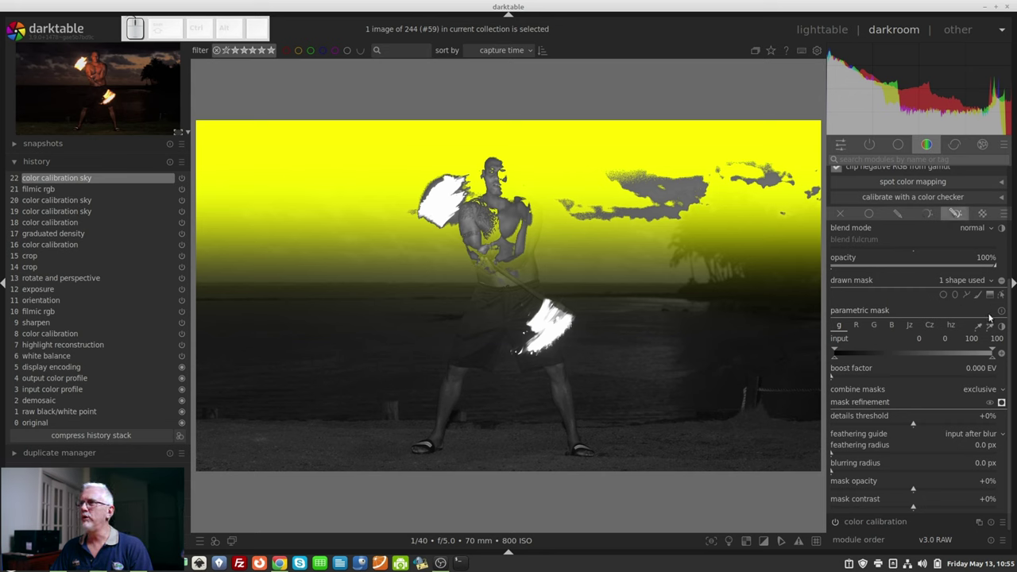
click(1007, 298)
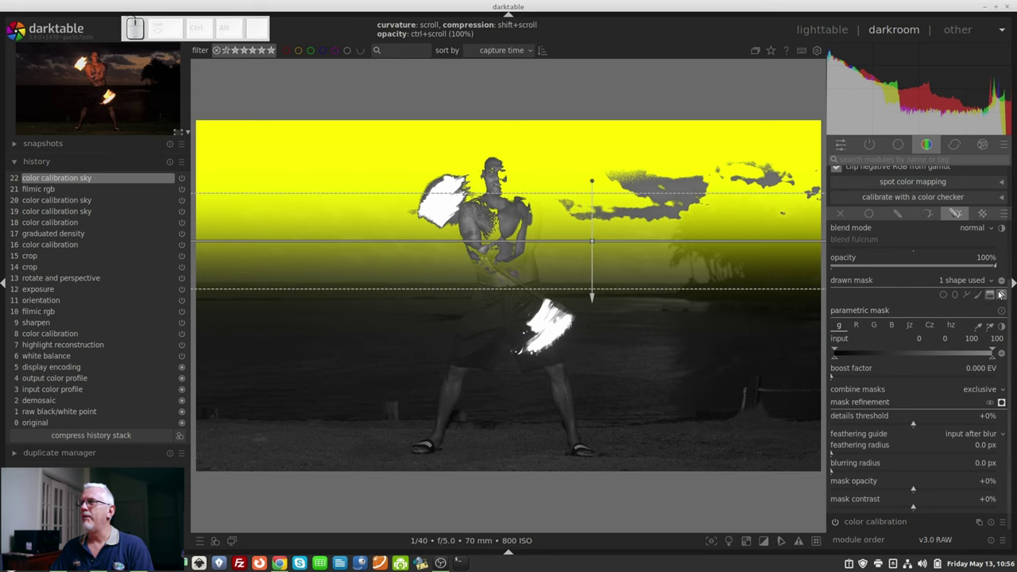
click(1006, 295)
Review the mask's Cz chroma limits, then its Jz lightness range fading 0.61 to 0.70.
click(949, 331)
click(940, 329)
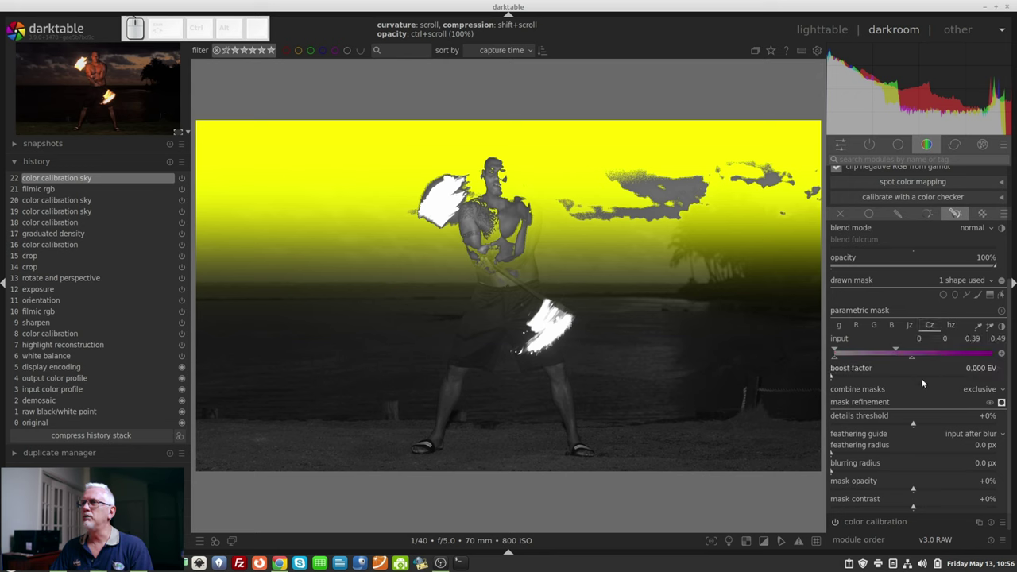
click(911, 327)
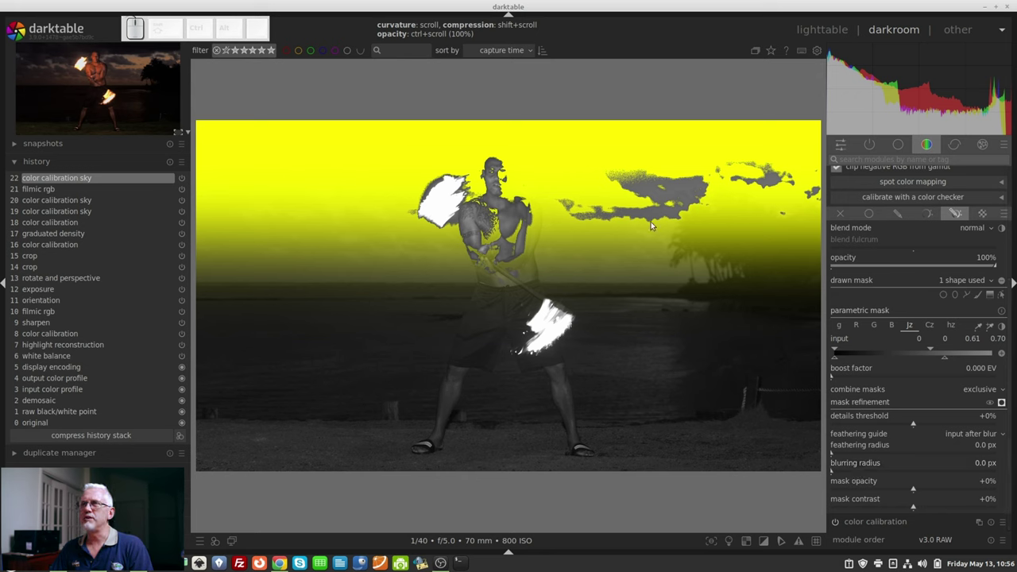
drag(840, 471, 876, 463)
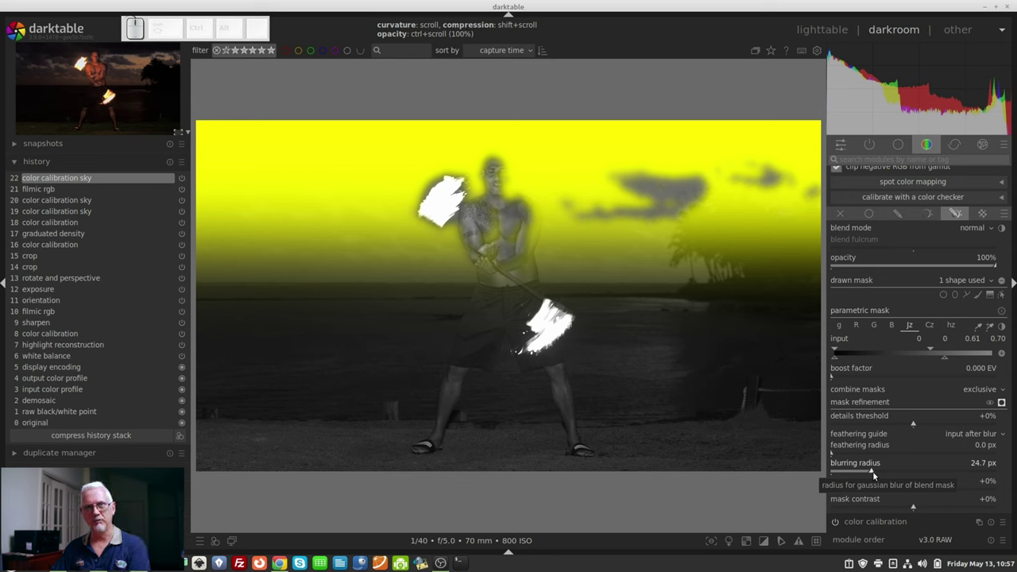
click(873, 470)
drag(915, 492, 925, 488)
right_click(926, 490)
key(0)
key(Return)
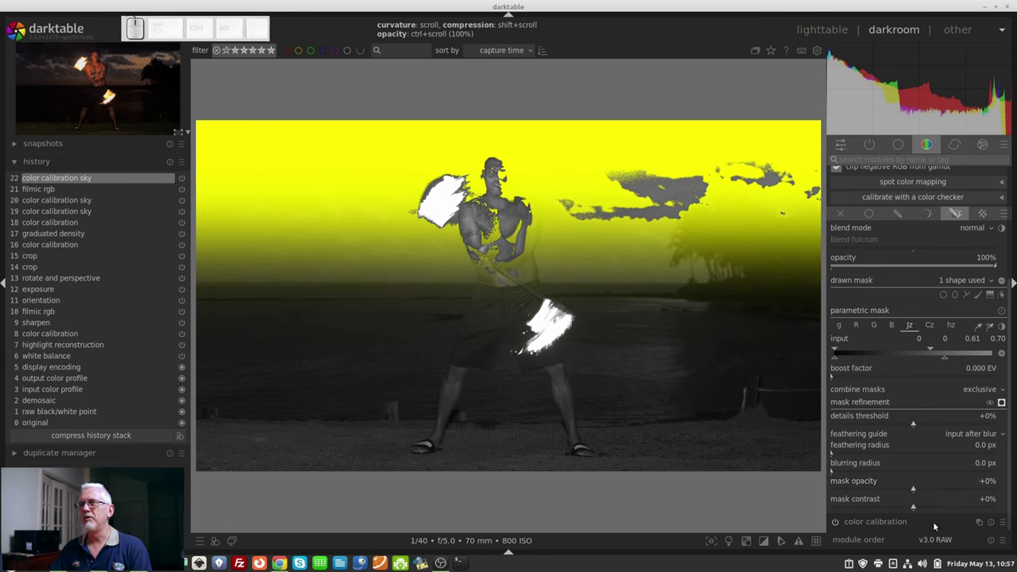